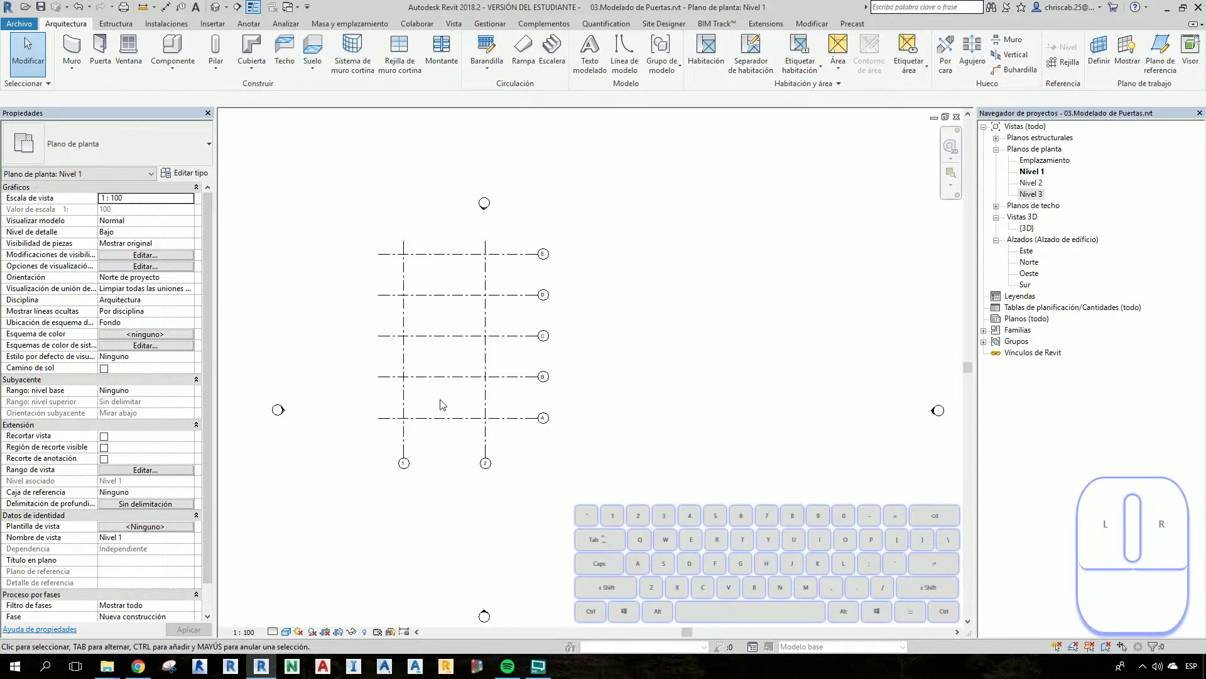
Draw a 10 m generic wall along grid A from grid 1 to grid 2 on Nivel 1
middle_click(25, 45)
scroll(up, 3)
click(25, 44)
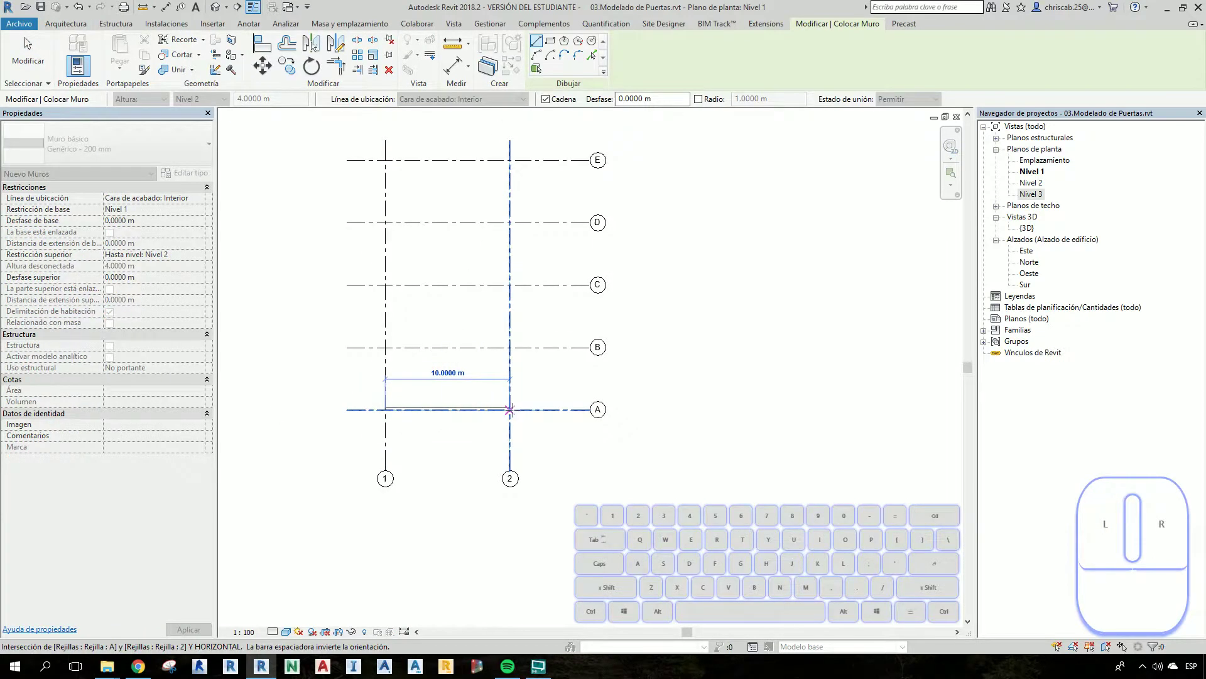
click(25, 44)
scroll(up, 3)
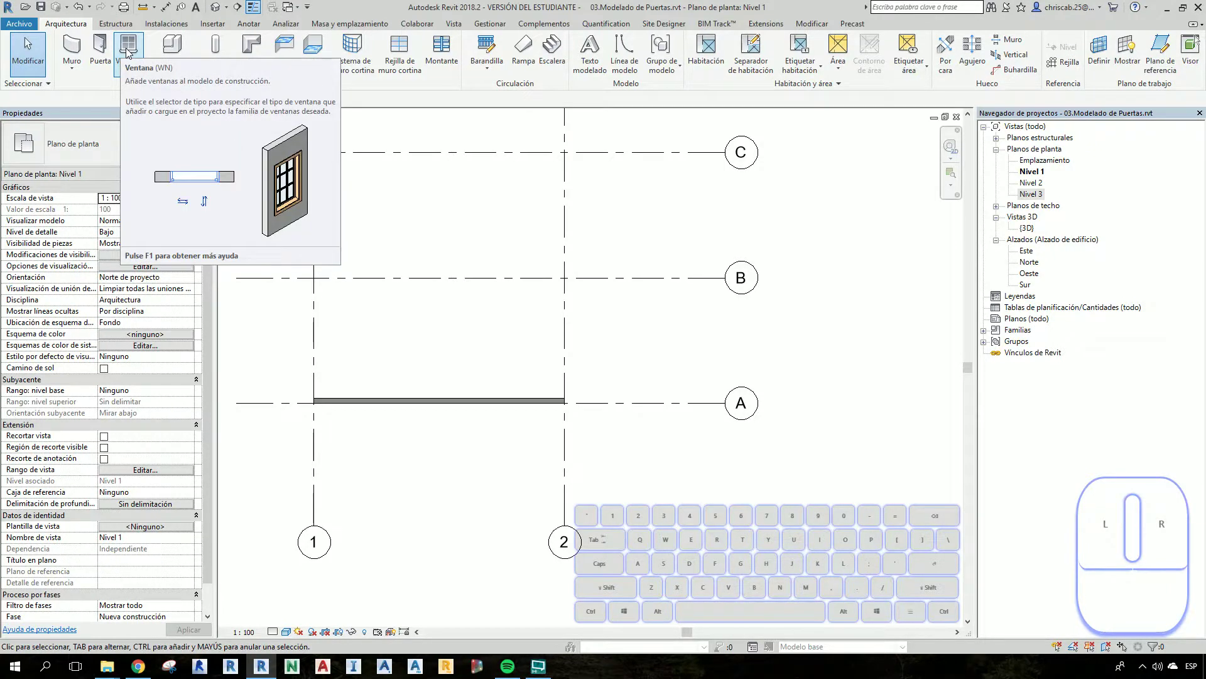
Activate the Window tool (WN) with the M_Fijo 0406 x 0610mm fixed type loaded
key(w)
key(n)
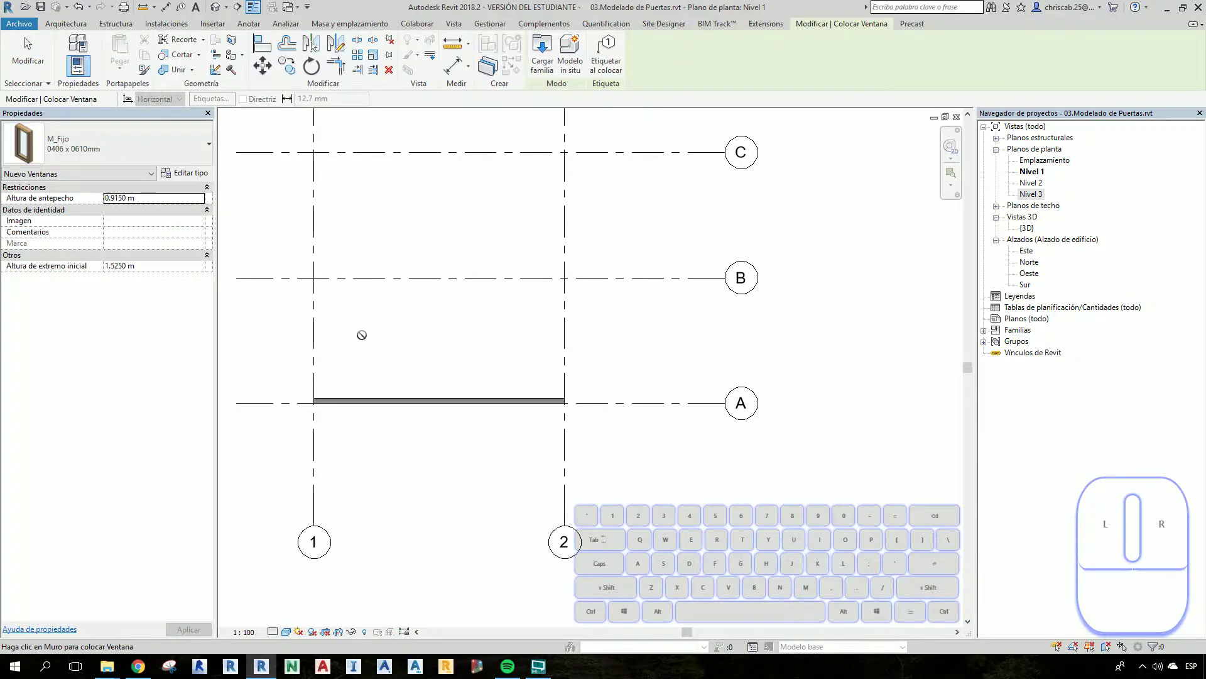
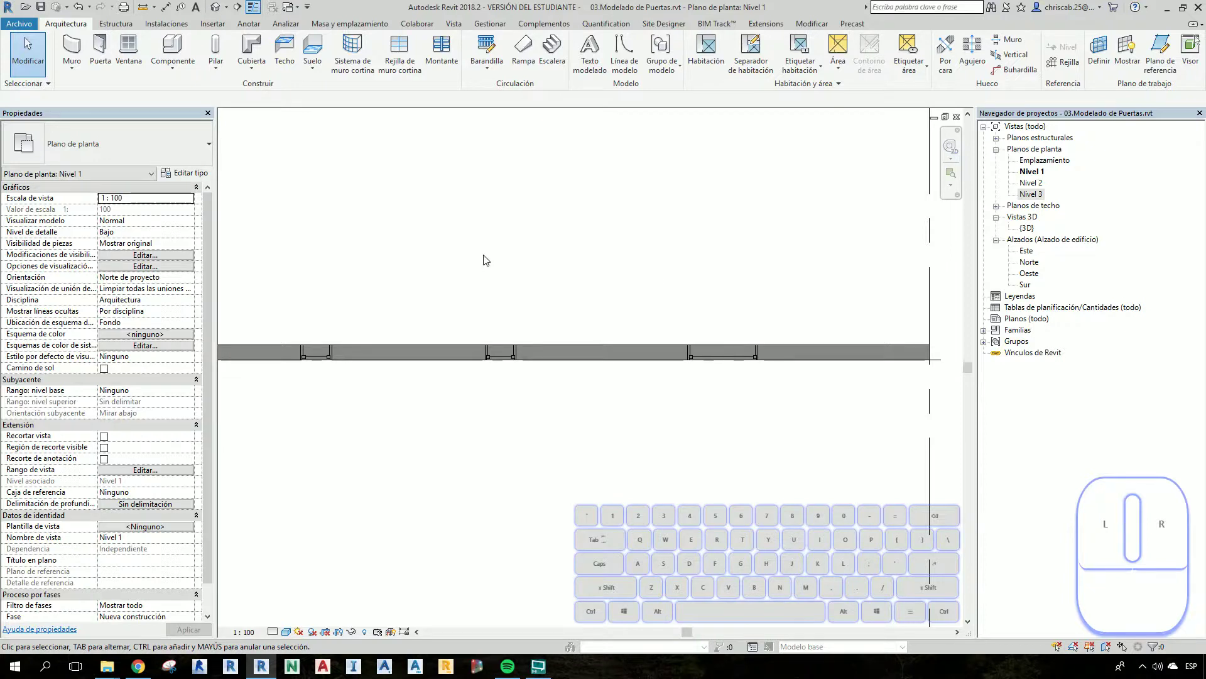
Position the two small windows at fixed distances from the wall end, such as 2 m
click(216, 12)
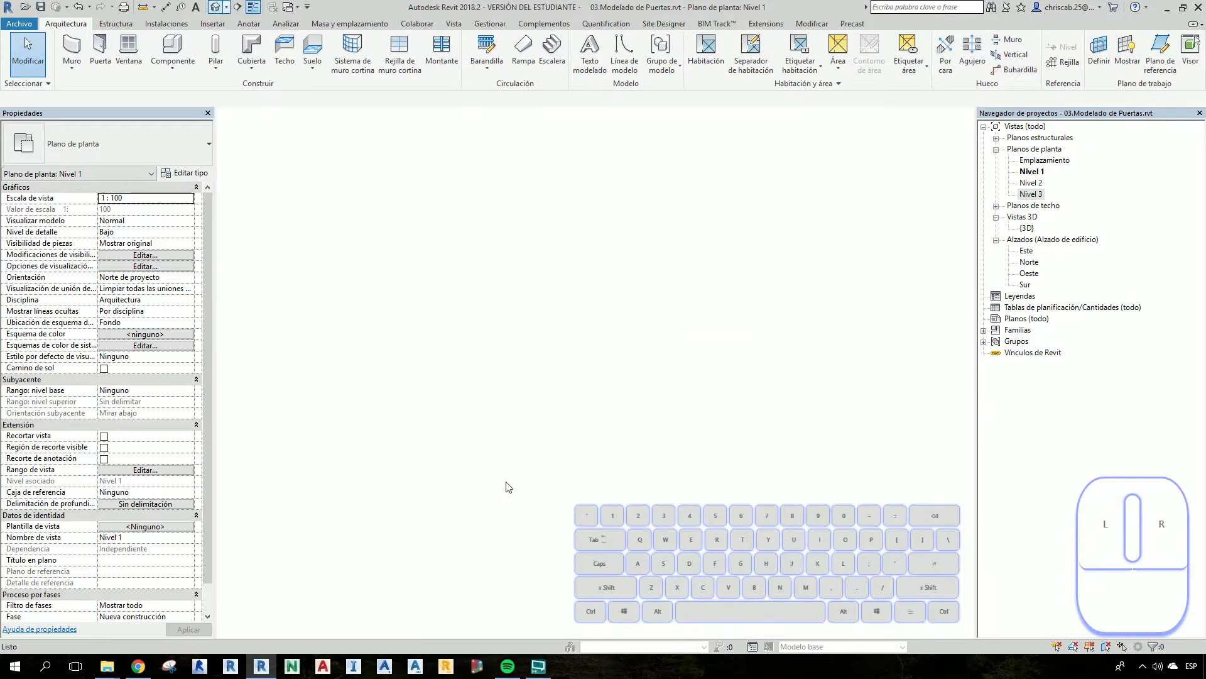
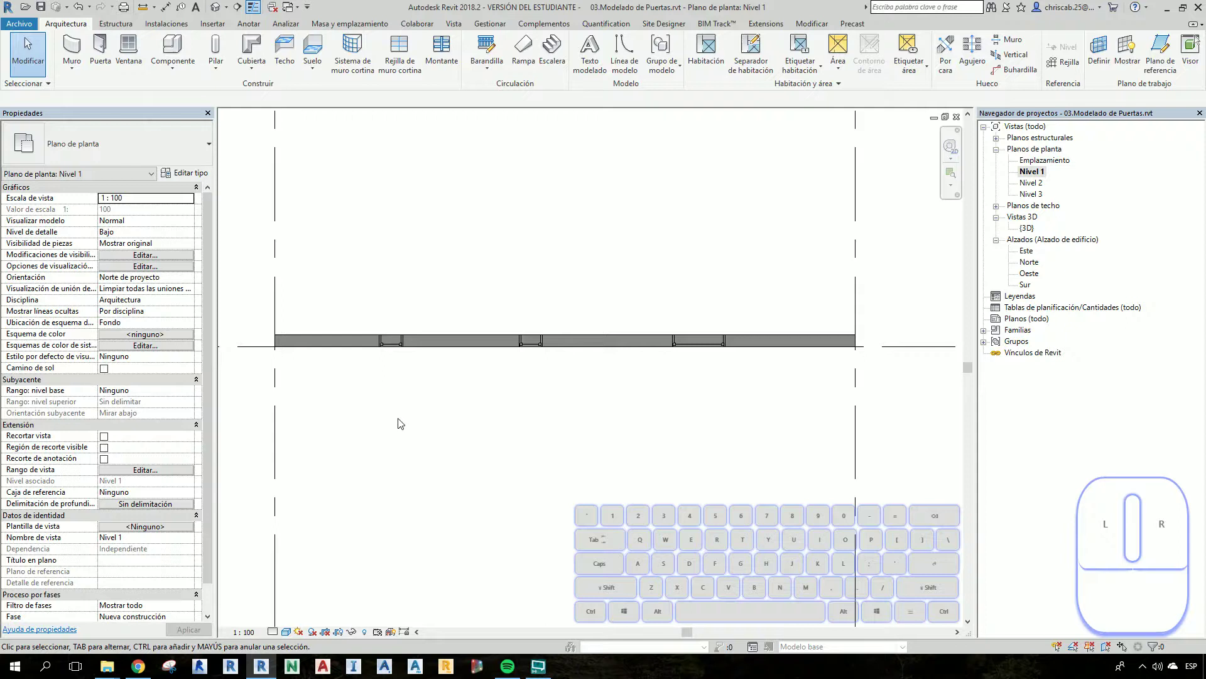
click(401, 345)
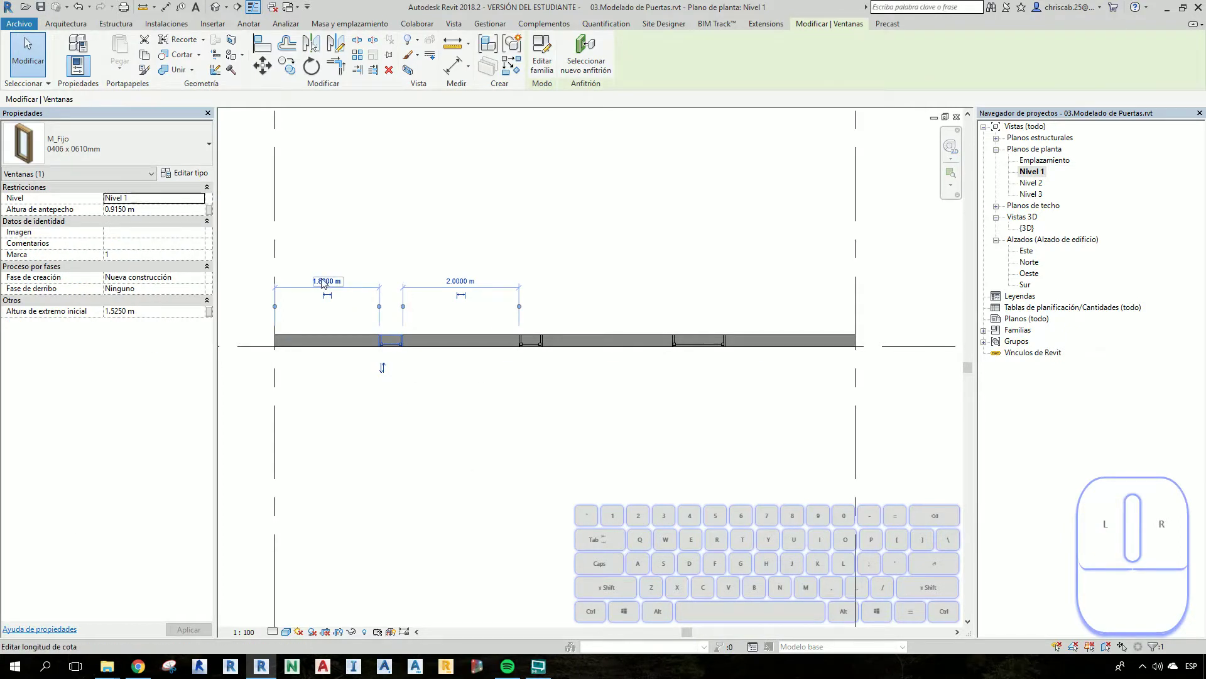
click(328, 285)
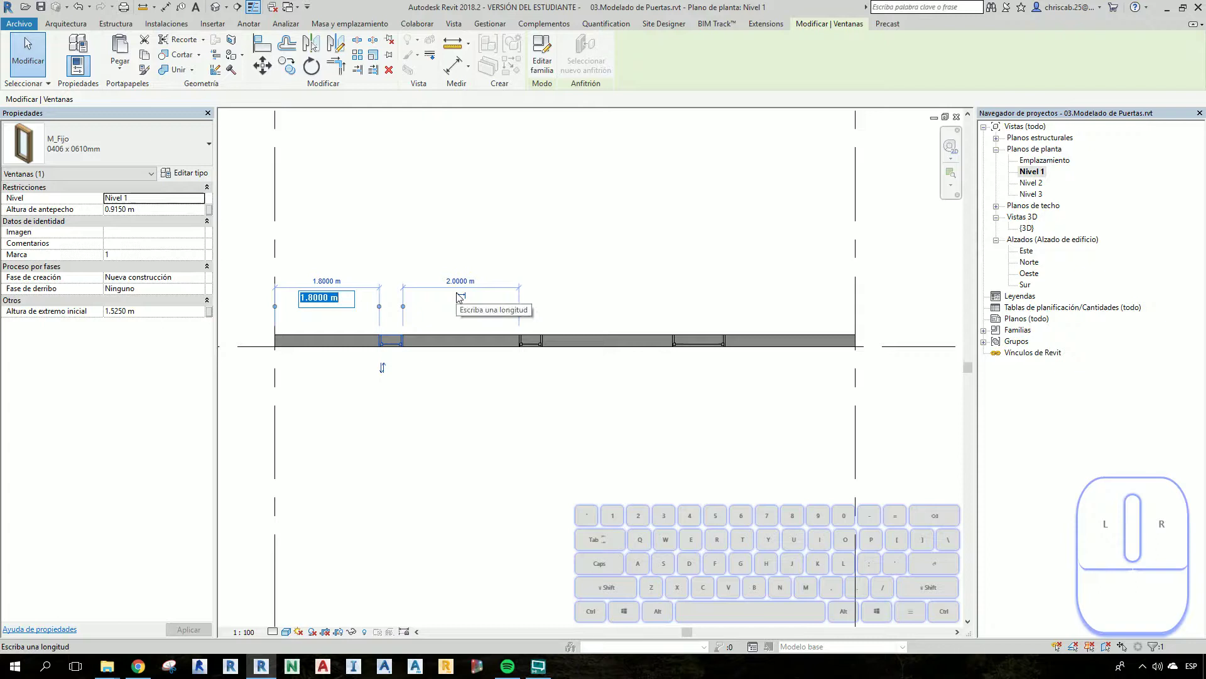
click(516, 462)
click(534, 350)
click(477, 285)
click(605, 504)
Position the large 0915 x 1830 mm window at its set distance from the wall end
click(691, 340)
middle_click(749, 399)
drag(467, 366, 460, 388)
click(527, 335)
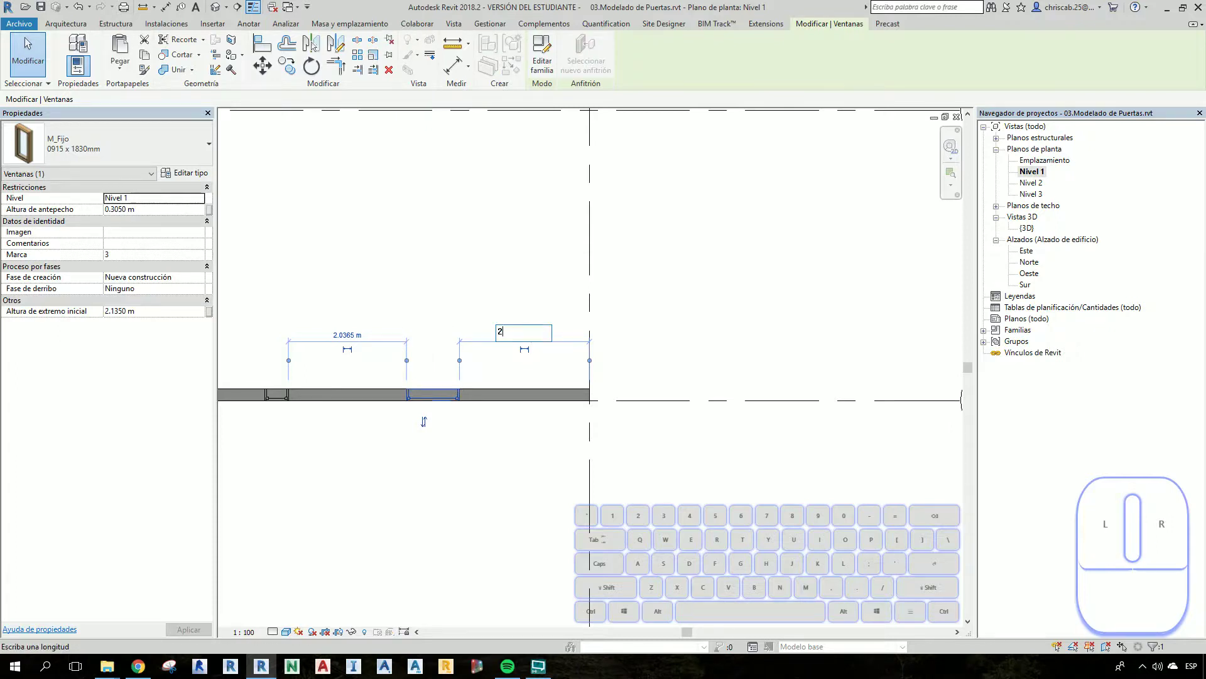
scroll(down, 3)
click(393, 514)
scroll(up, 3)
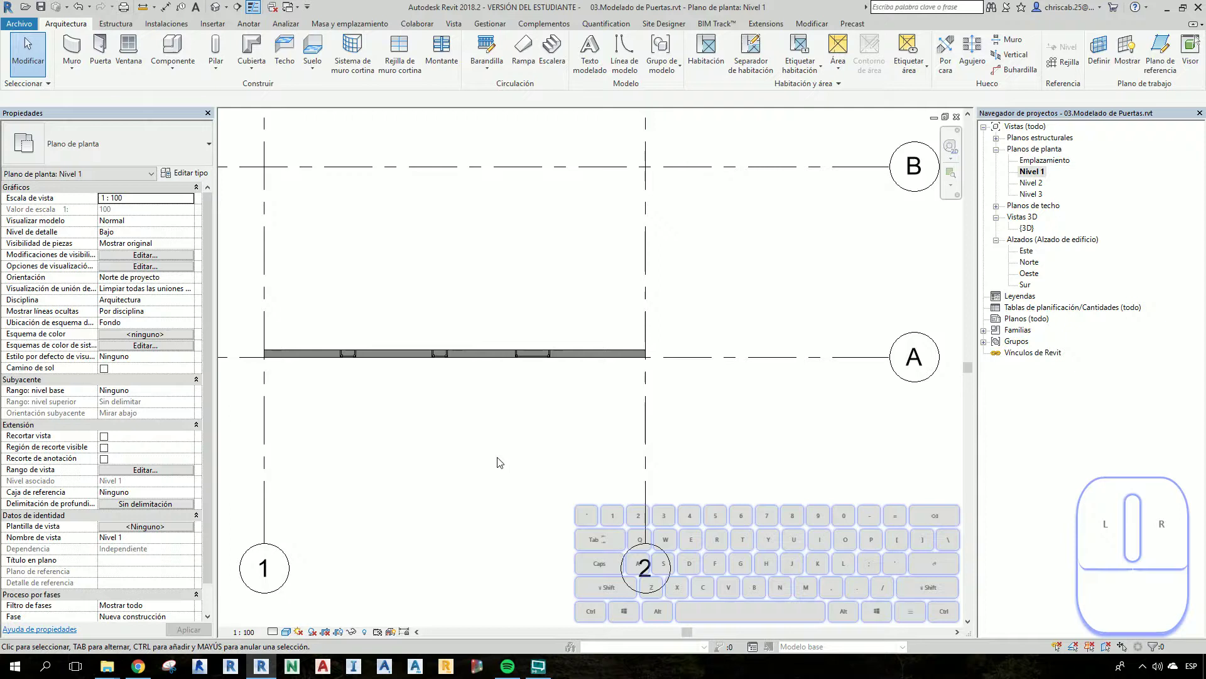
middle_click(422, 334)
scroll(up, 3)
scroll(up, 3)
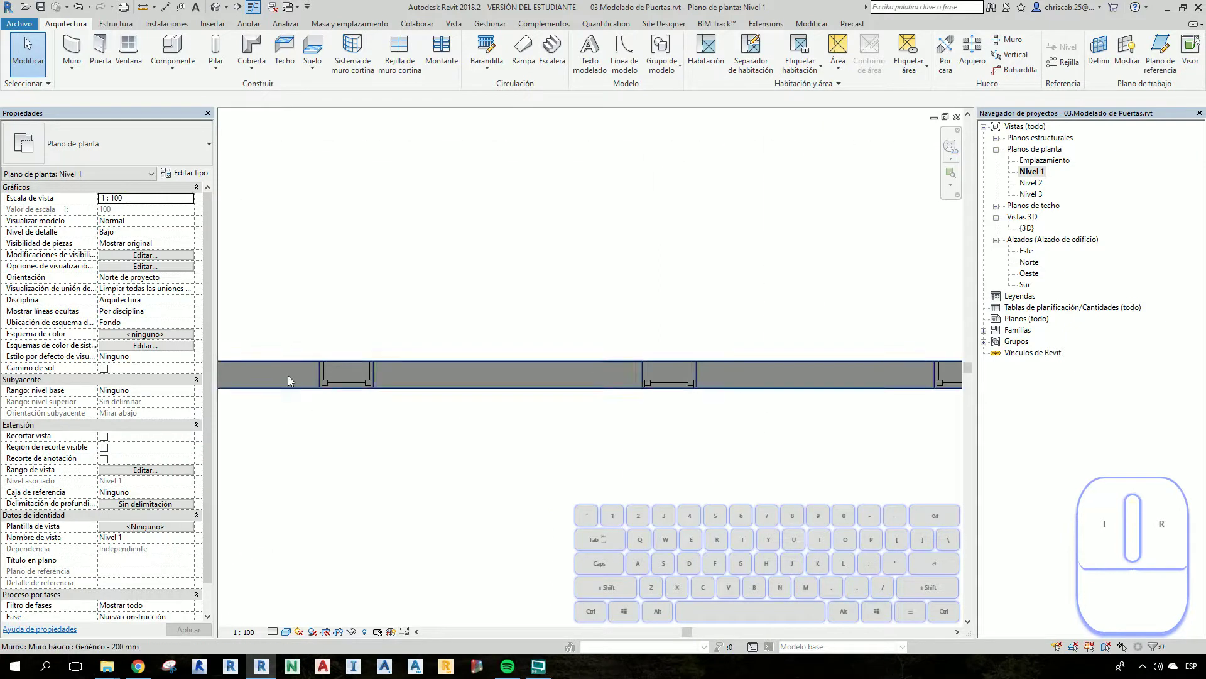
drag(326, 363, 418, 479)
click(431, 518)
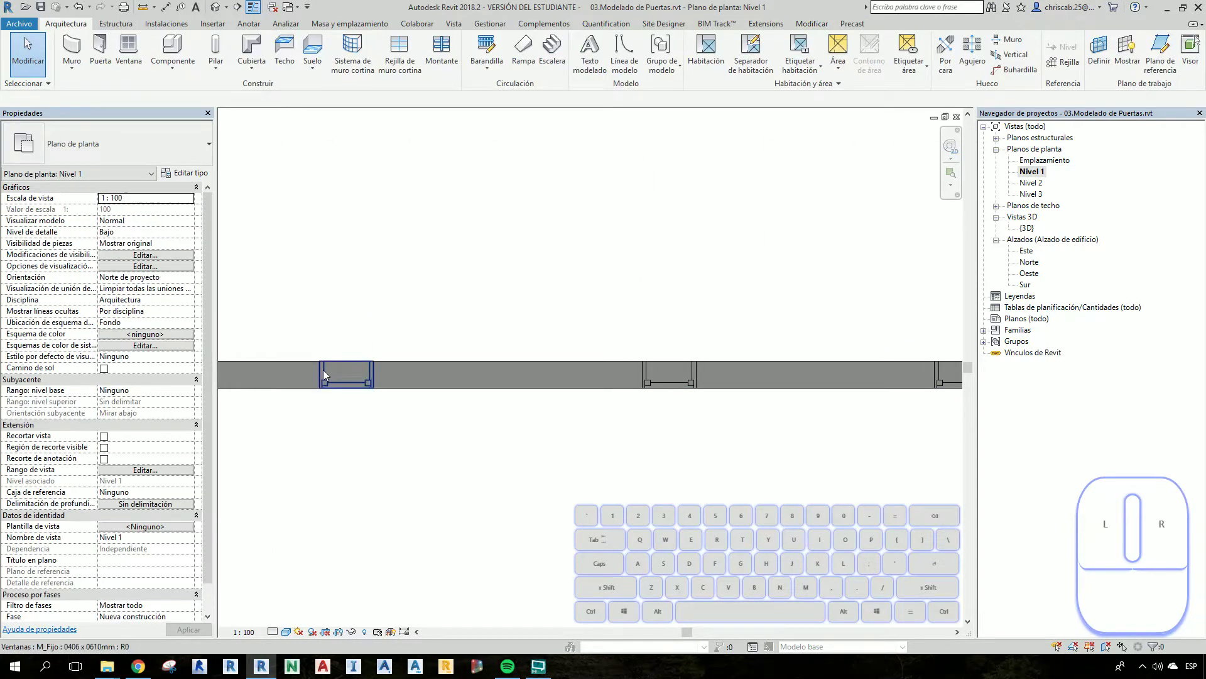
click(323, 378)
scroll(up, 3)
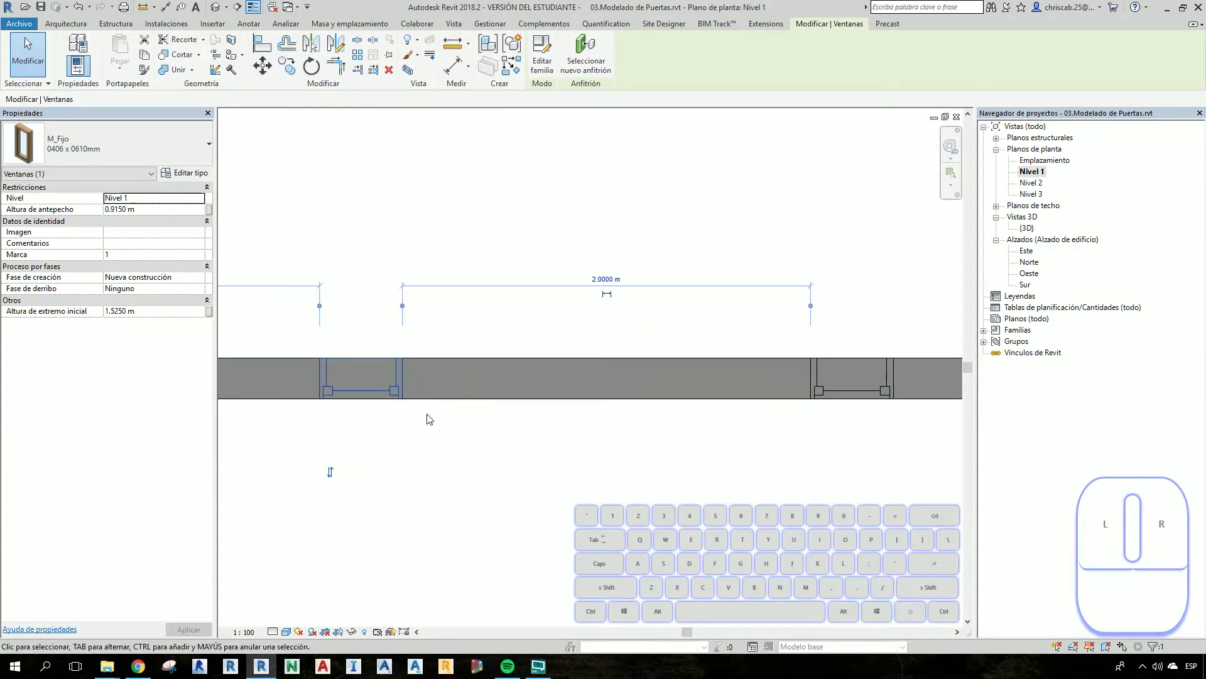
scroll(down, 3)
scroll(down, 3)
middle_click(517, 507)
click(501, 491)
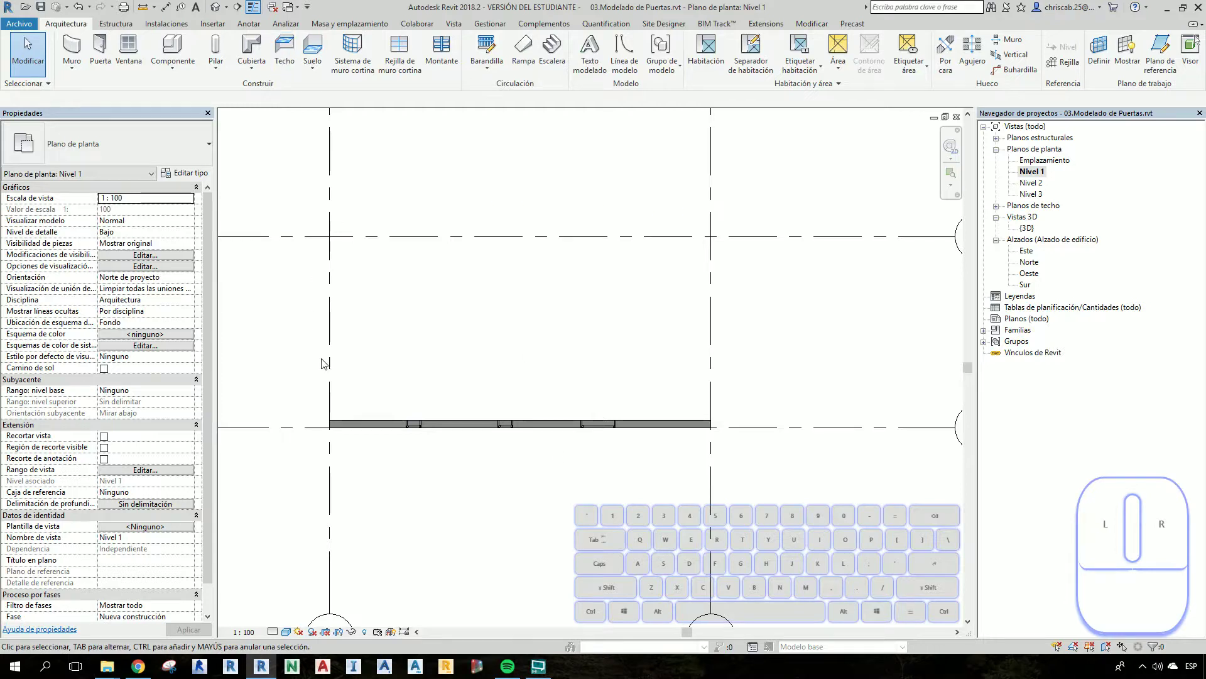
Start a building section to cut across the wall on the Nivel 1 plan
click(236, 4)
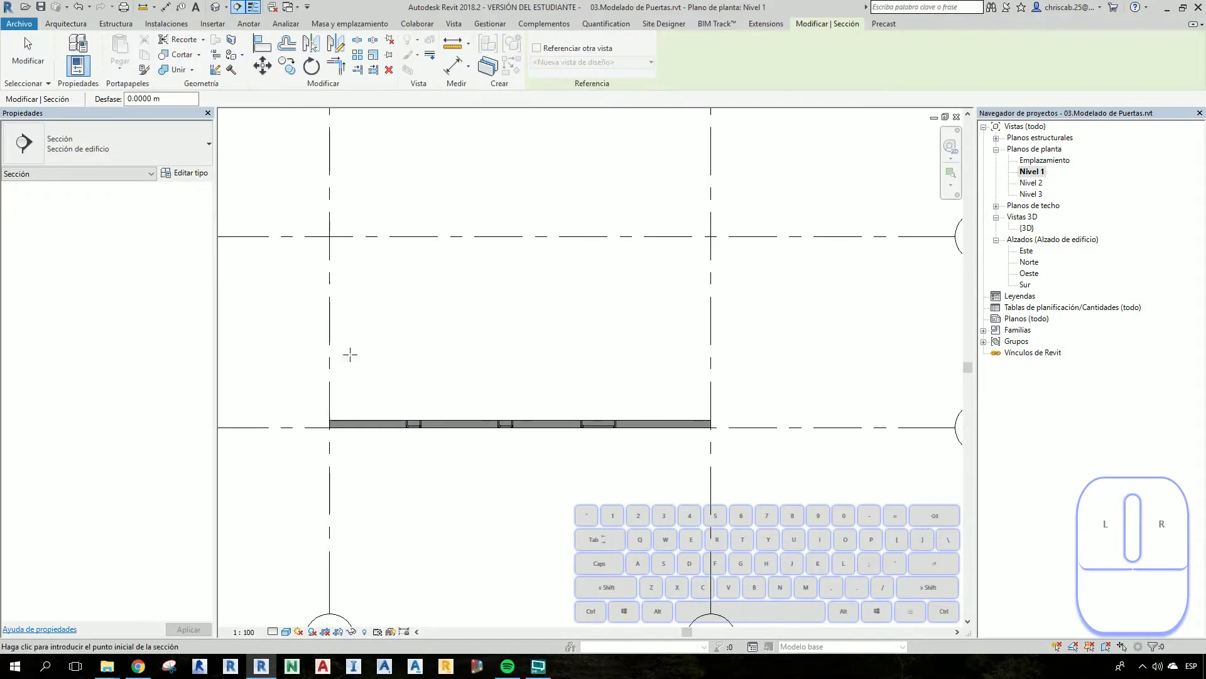
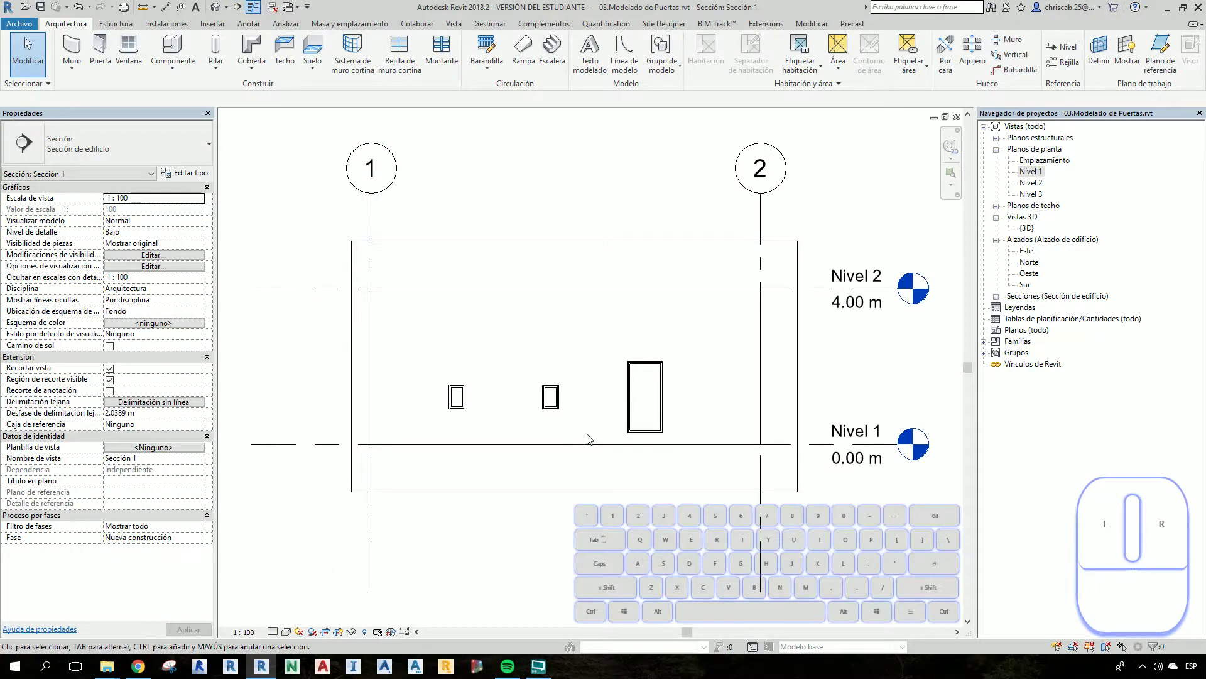
Raise the first small window in Sección 1 to a 1.5 m sill height
click(462, 404)
scroll(up, 3)
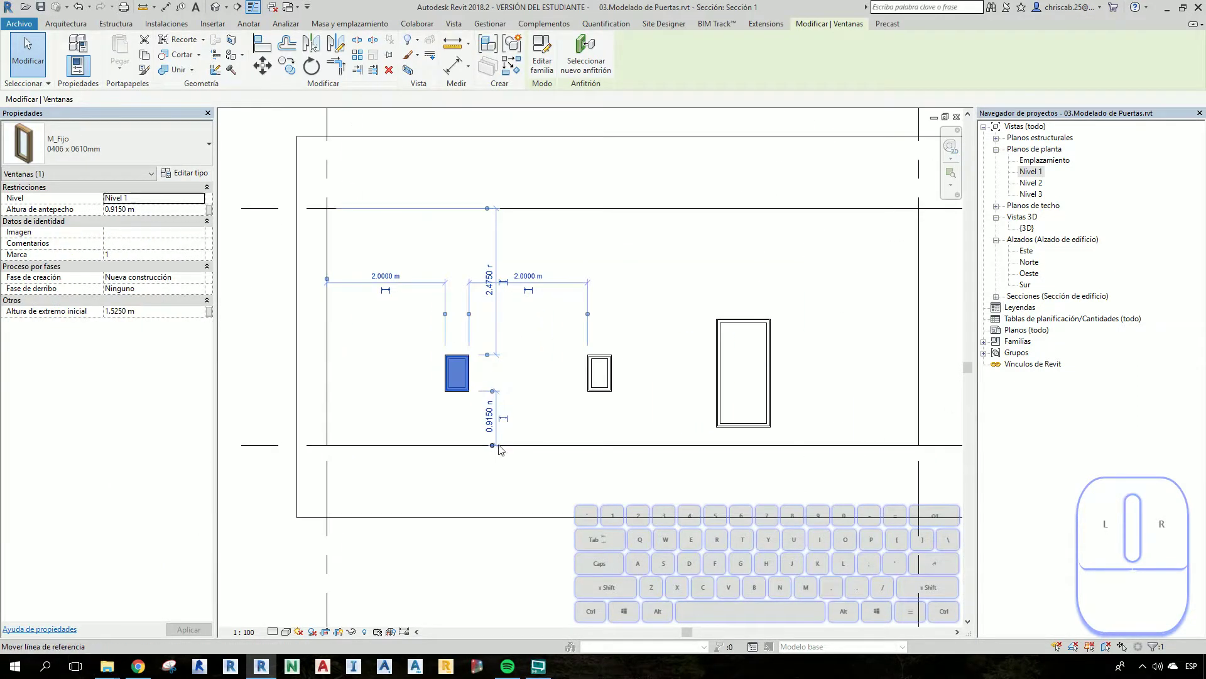
scroll(up, 3)
click(498, 416)
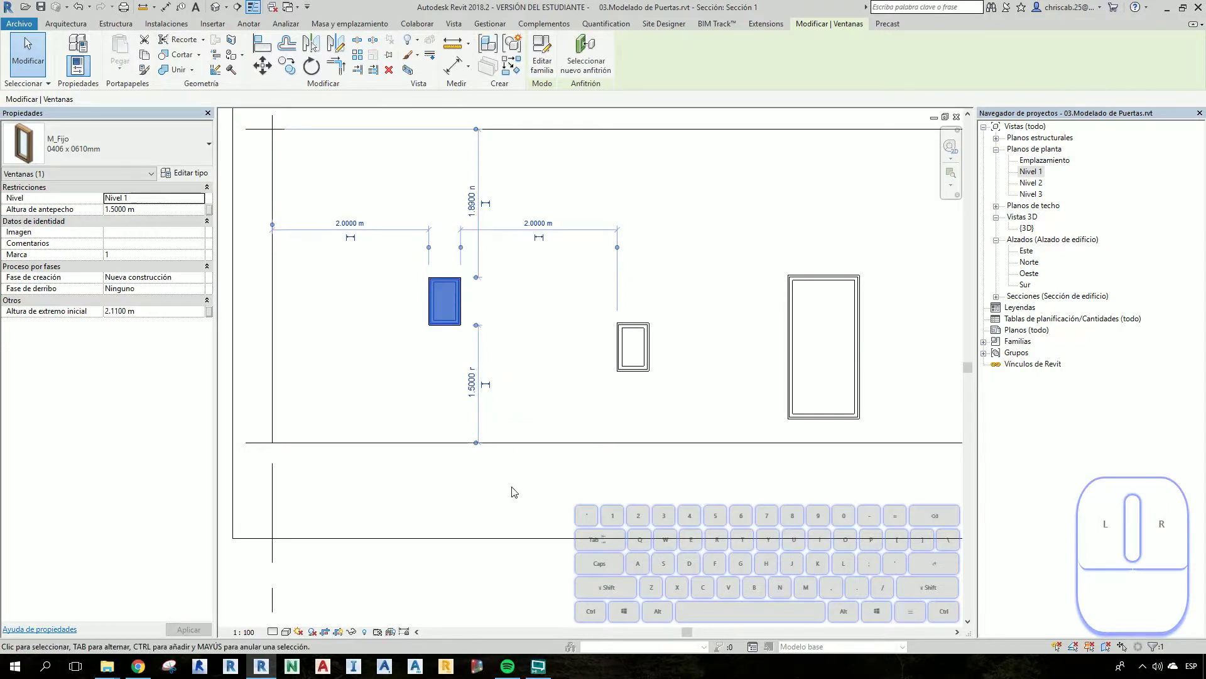
click(520, 508)
Raise the second small window to a 1.2 m sill height and select the tall window
click(648, 363)
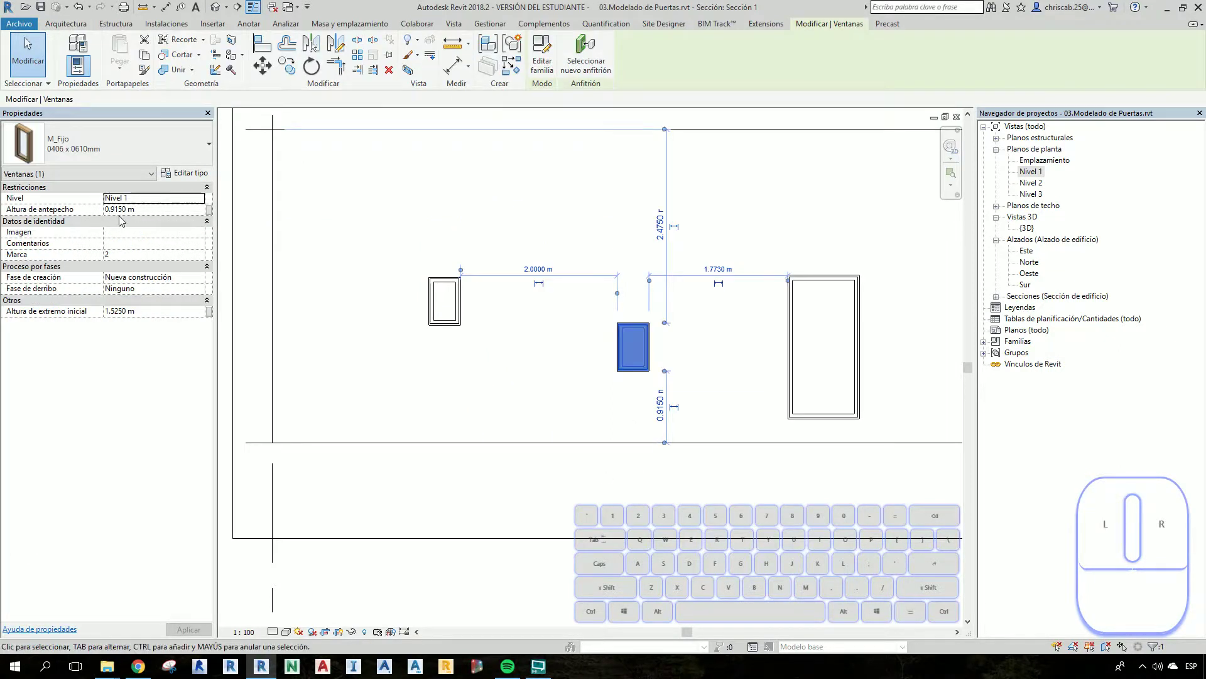
click(141, 214)
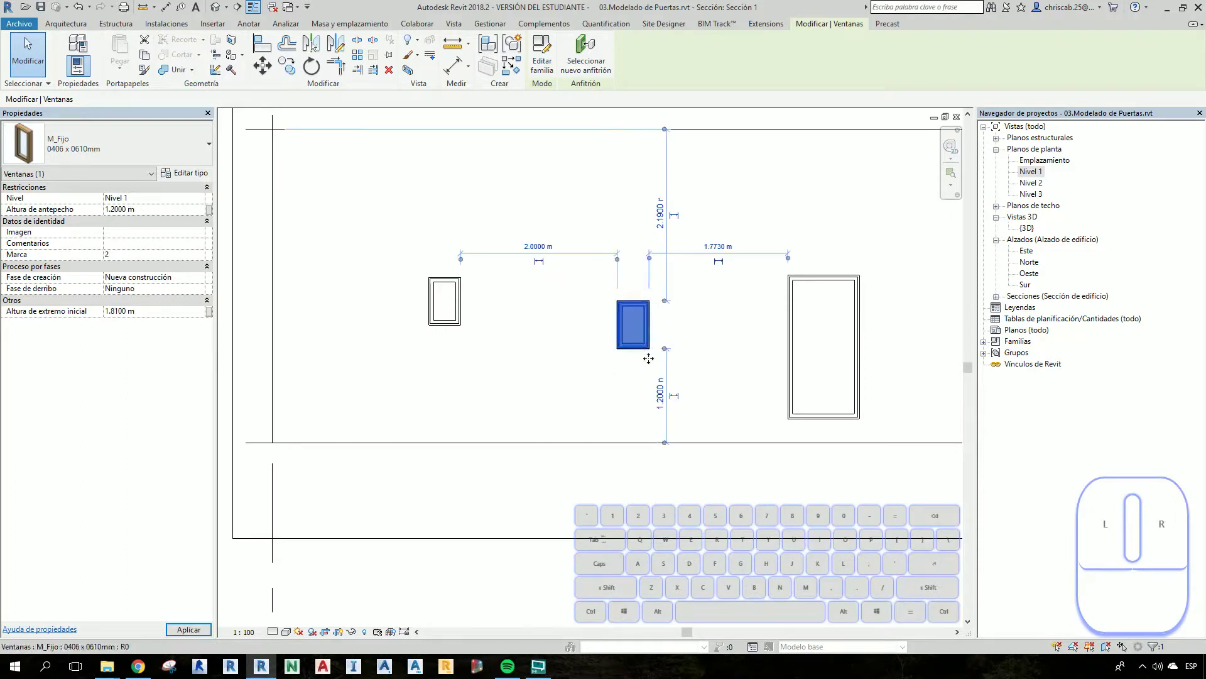
click(758, 492)
click(791, 420)
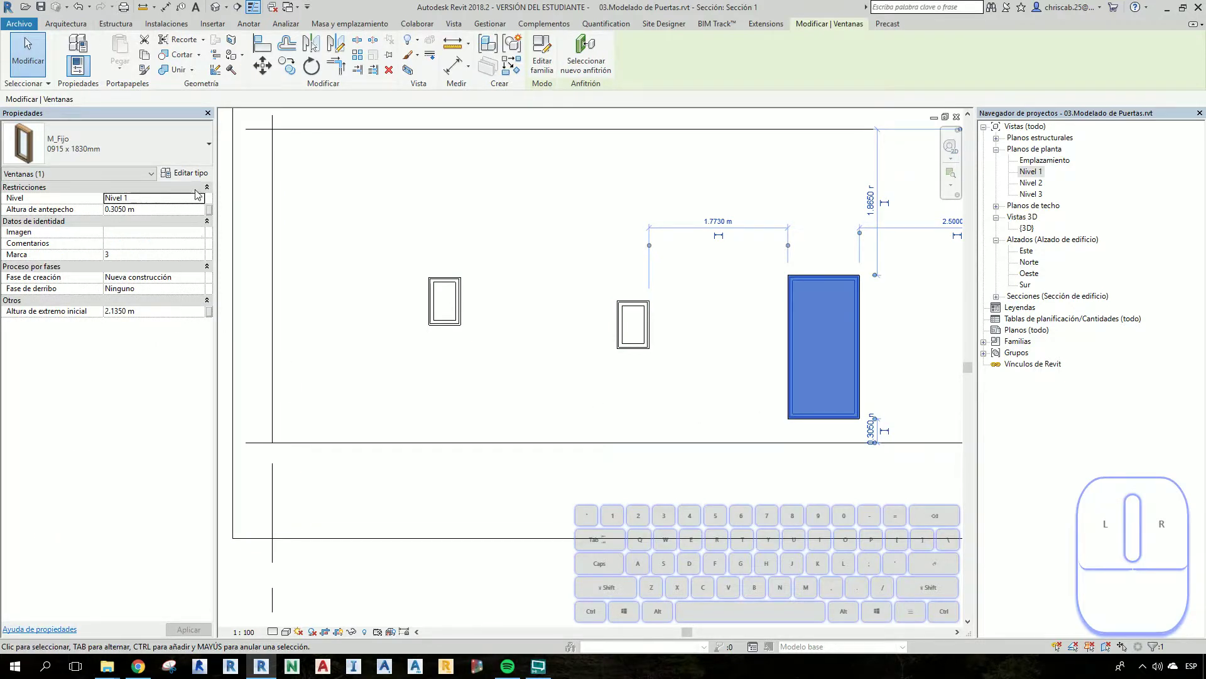
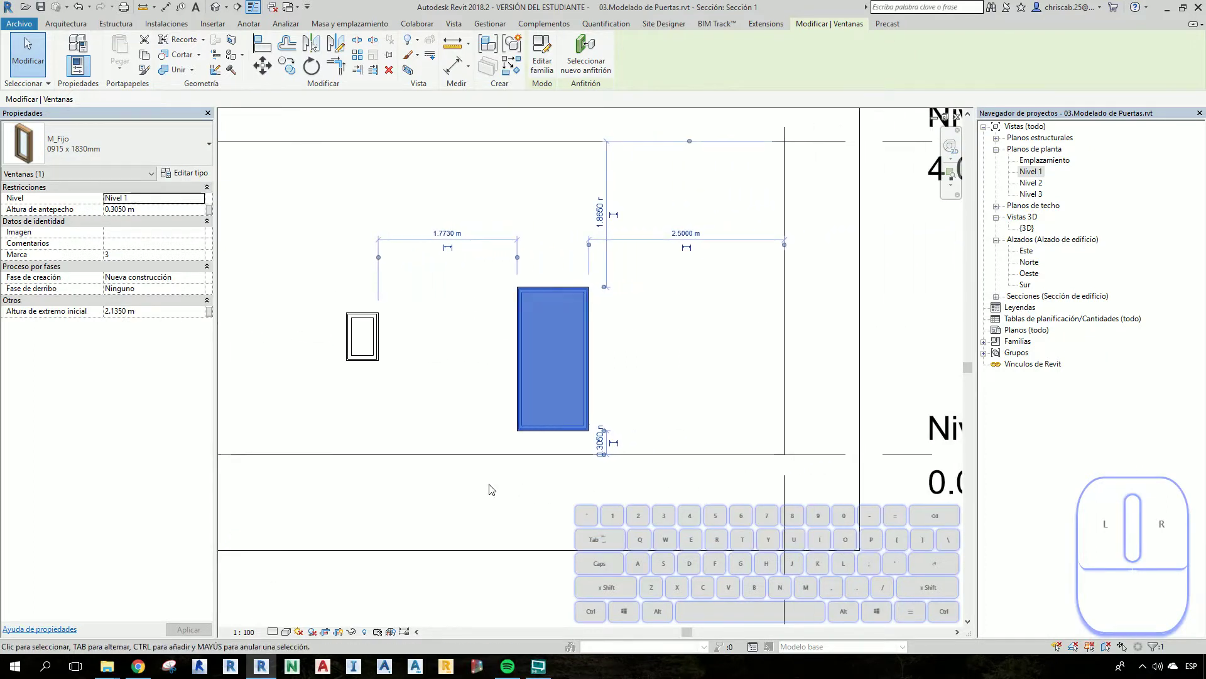
Duplicate the tall window's type and name the copy 1000 x 1500mm
click(186, 177)
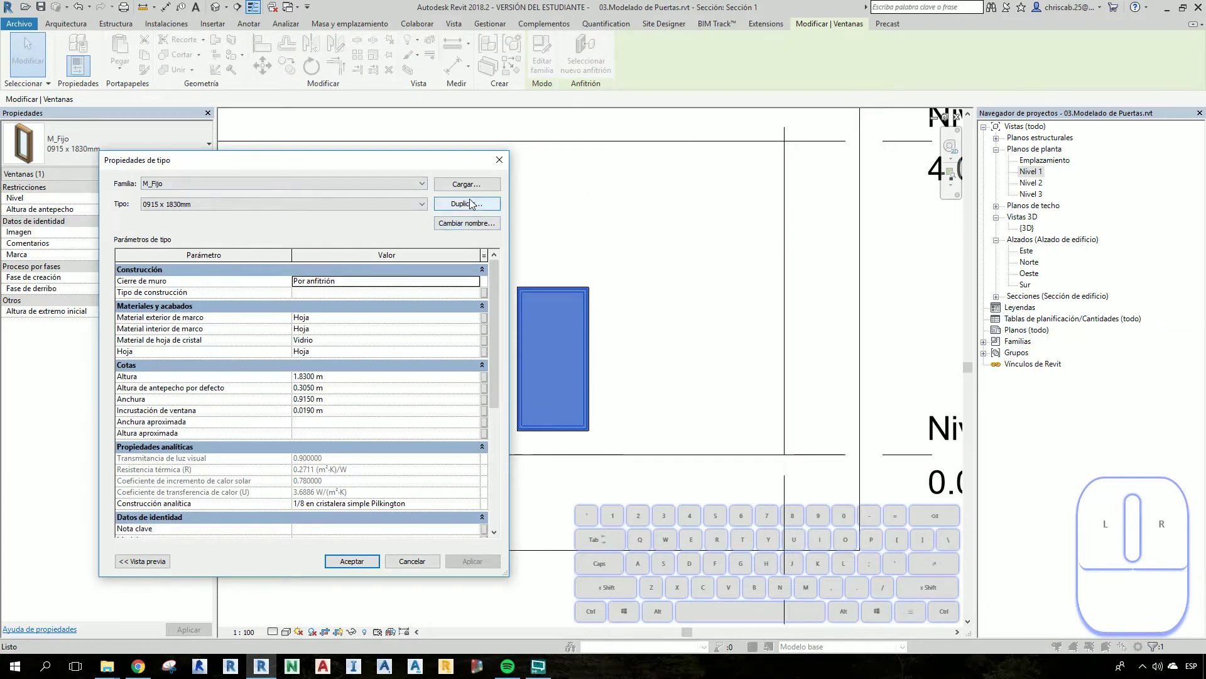
click(478, 208)
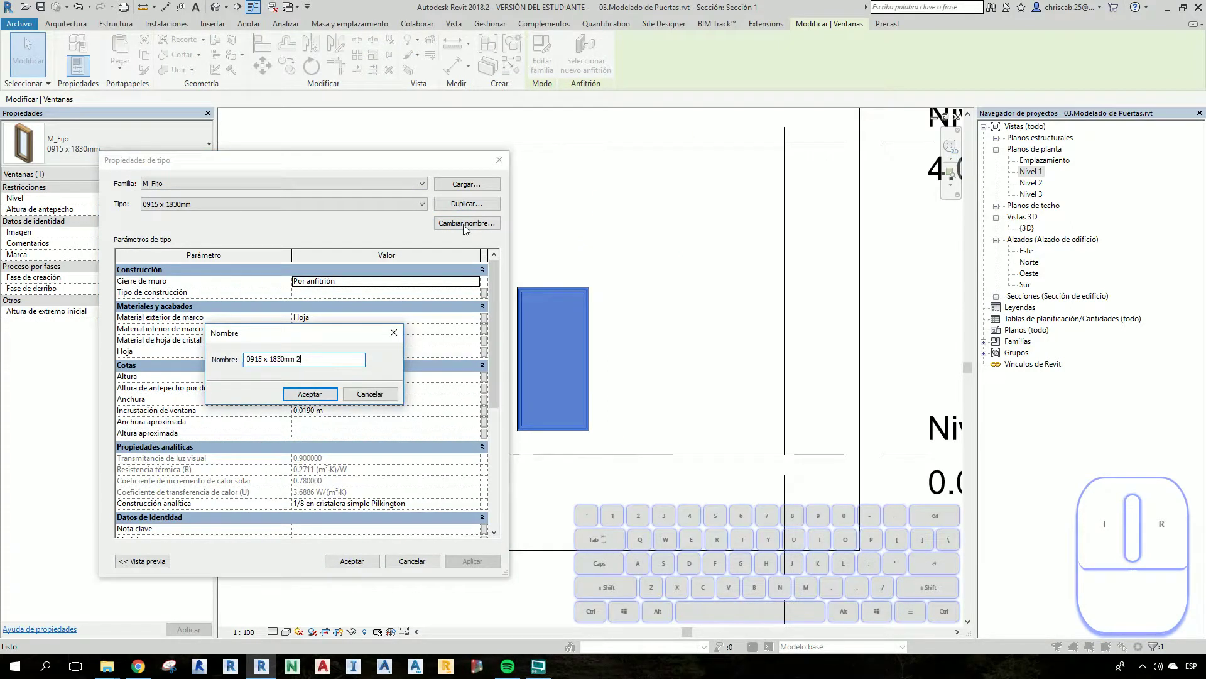
key(BackSpace)
key(BackSpace)
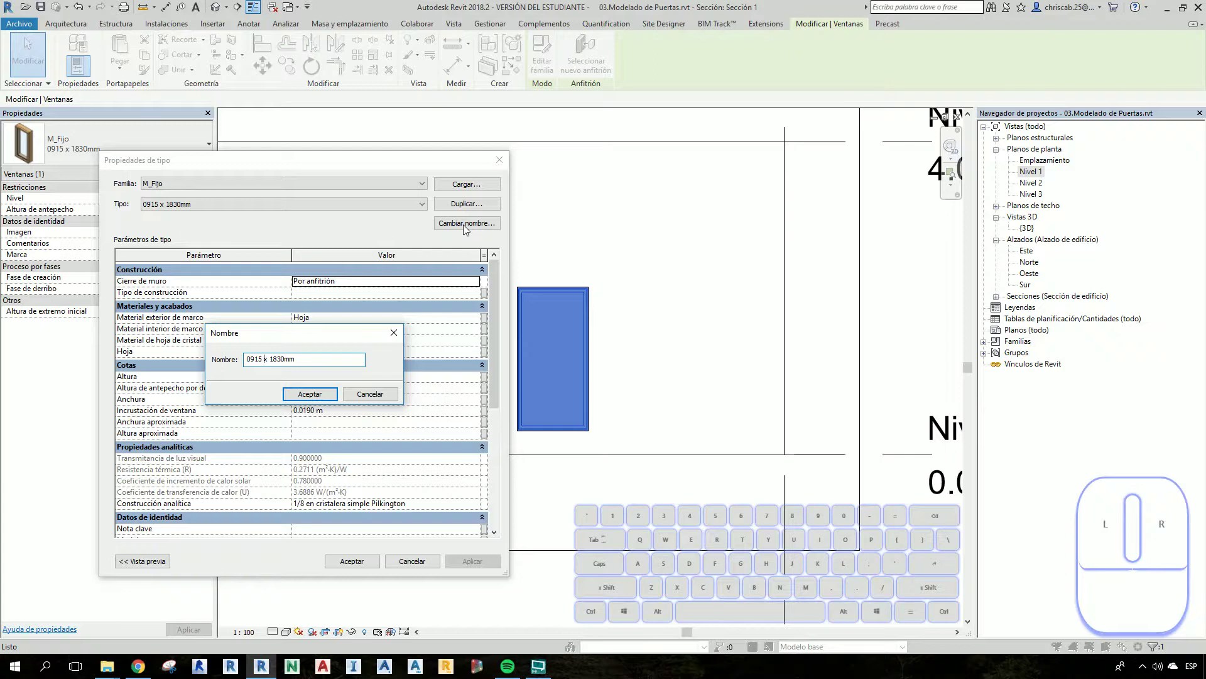
key(1)
key(BackSpace)
key(0)
key(0)
key(0)
key(5)
key(BackSpace)
key(Return)
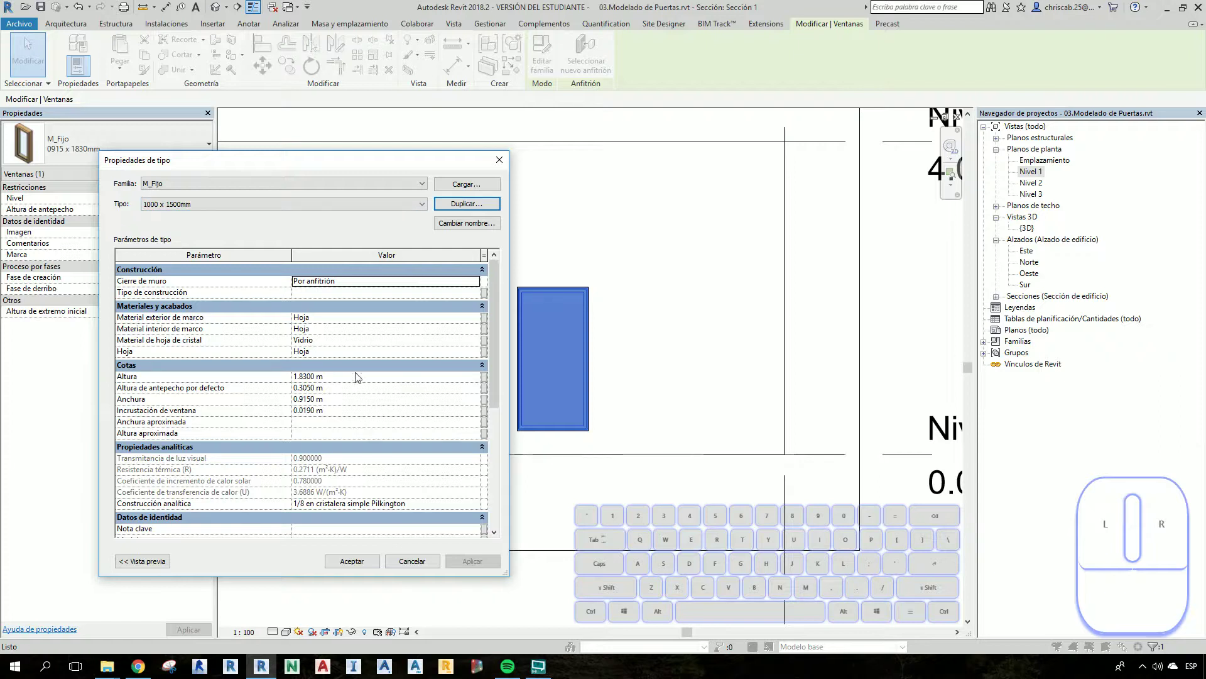
Set the new type's Altura to 1.5 m and Anchura to 1.0 m and accept it
click(364, 380)
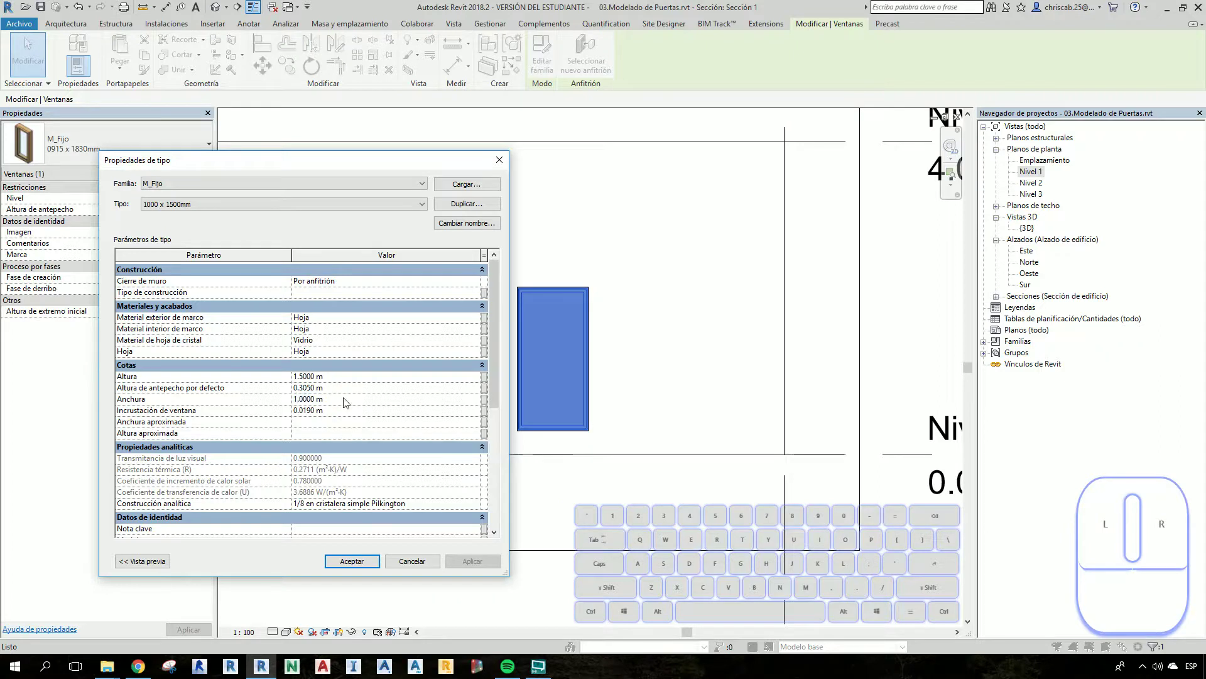
click(361, 563)
click(648, 491)
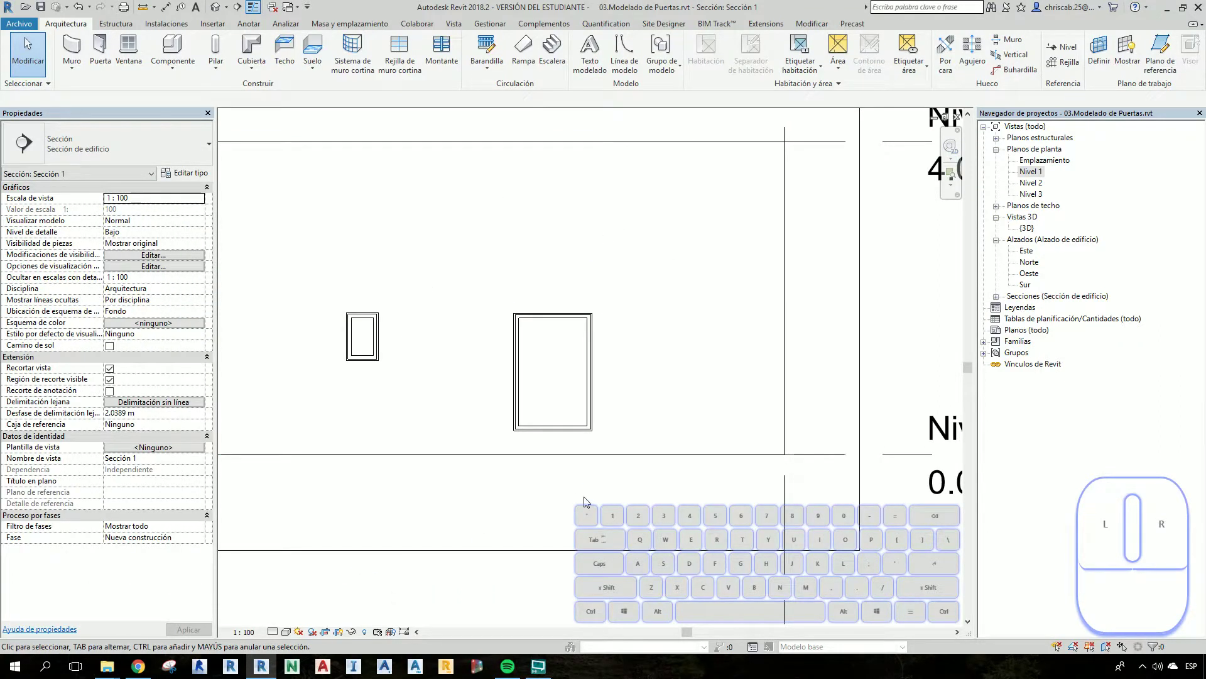
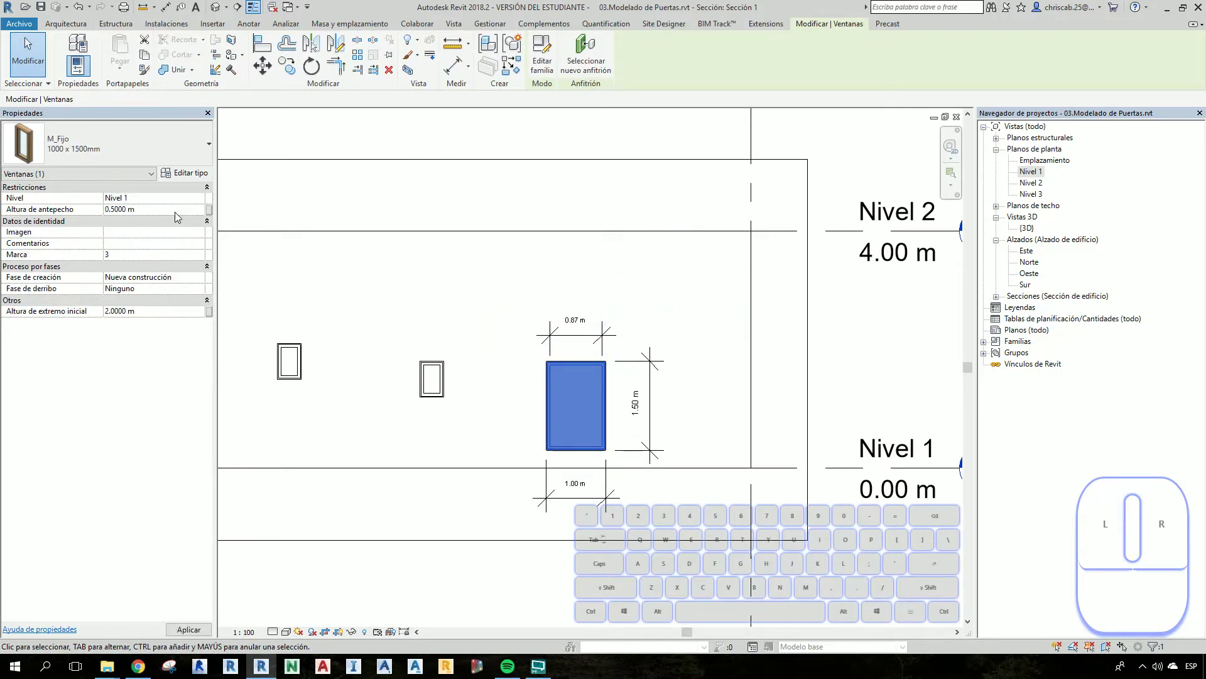
Set the 1000 x 1500mm window's Altura de antepecho to 2.0 m and apply it
click(186, 218)
key(2)
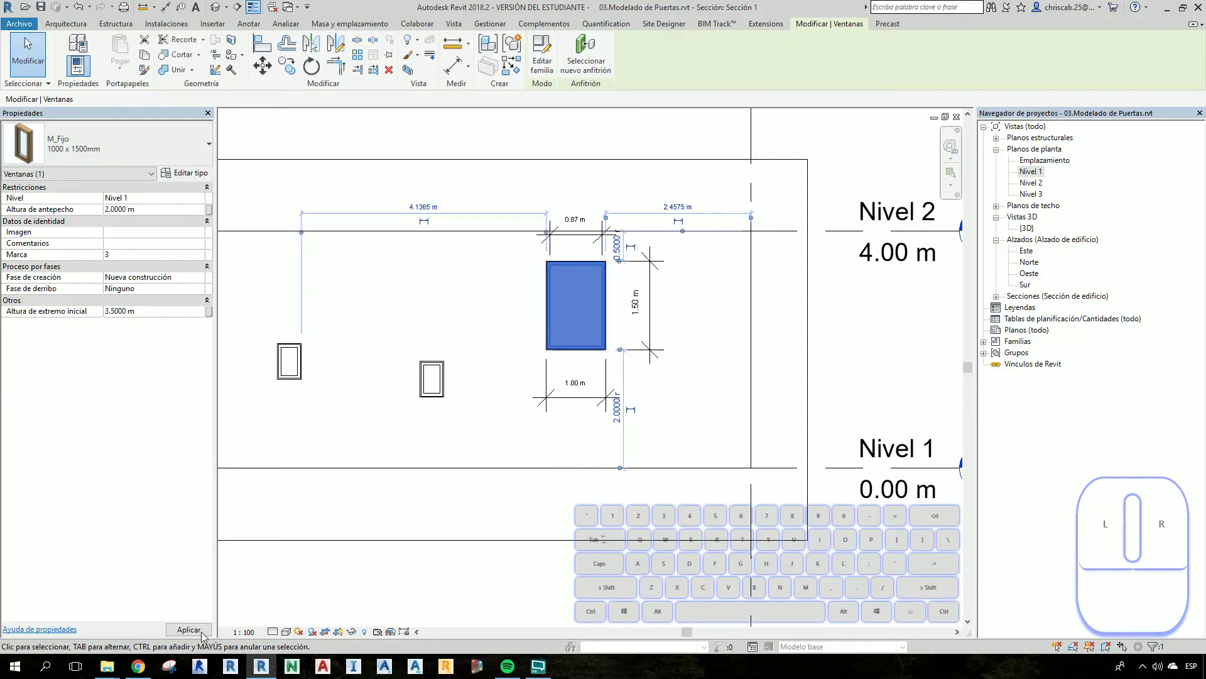
click(578, 526)
scroll(down, 3)
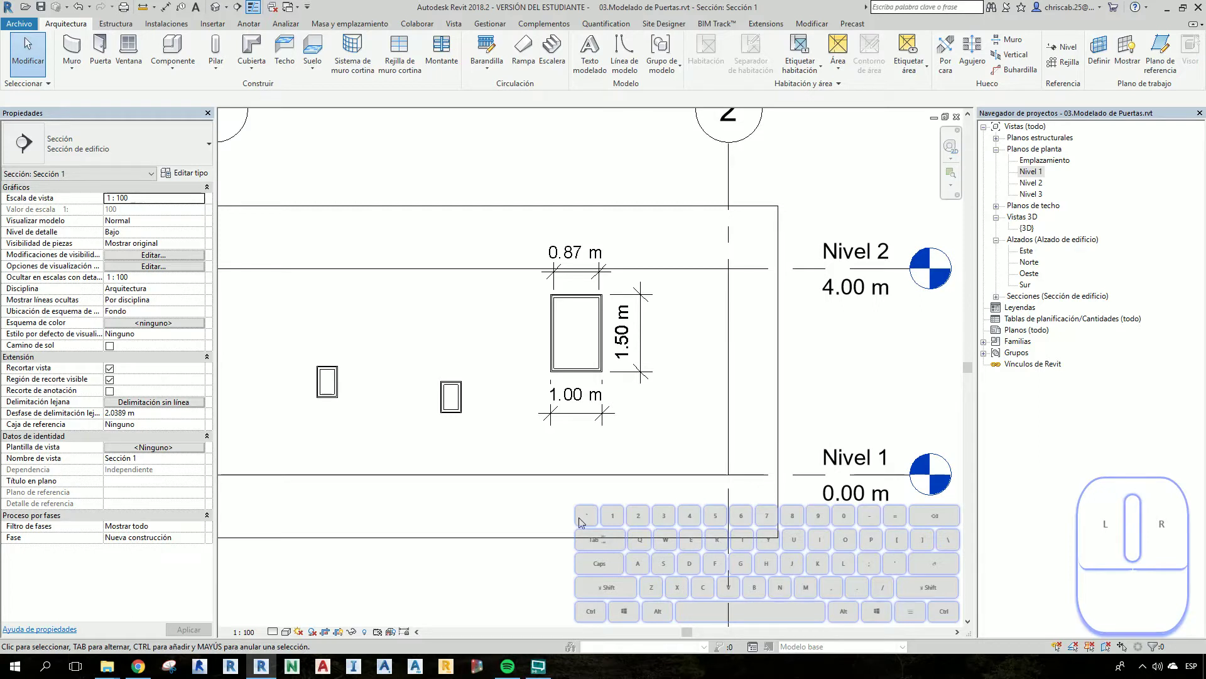